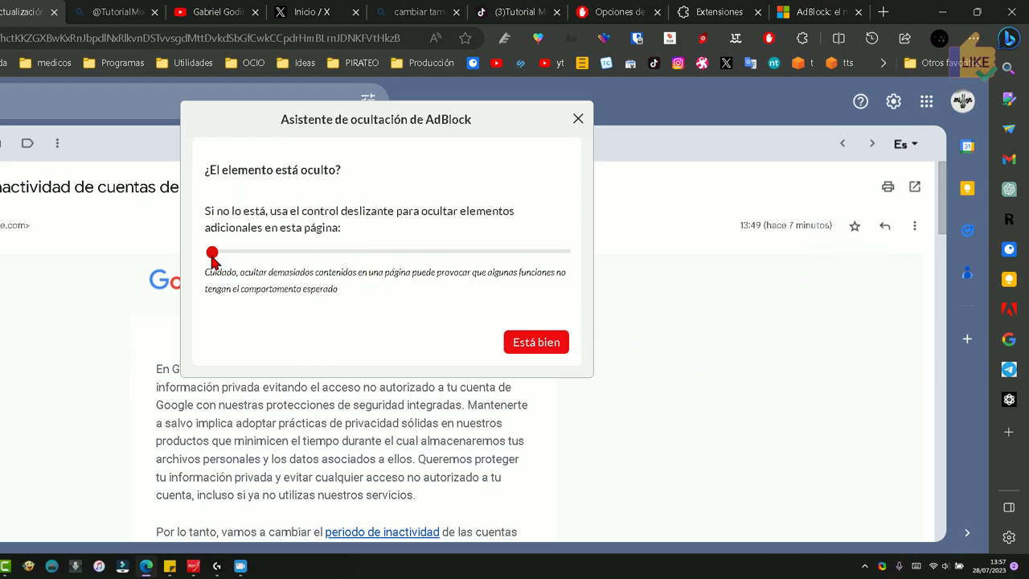
- Accept the hidden Gmail element ('Está bien') and confirm a rule keeping it hidden on every visit
{"action": "left_click_drag", "start_coordinate": [218, 258], "coordinate": [300, 257]}
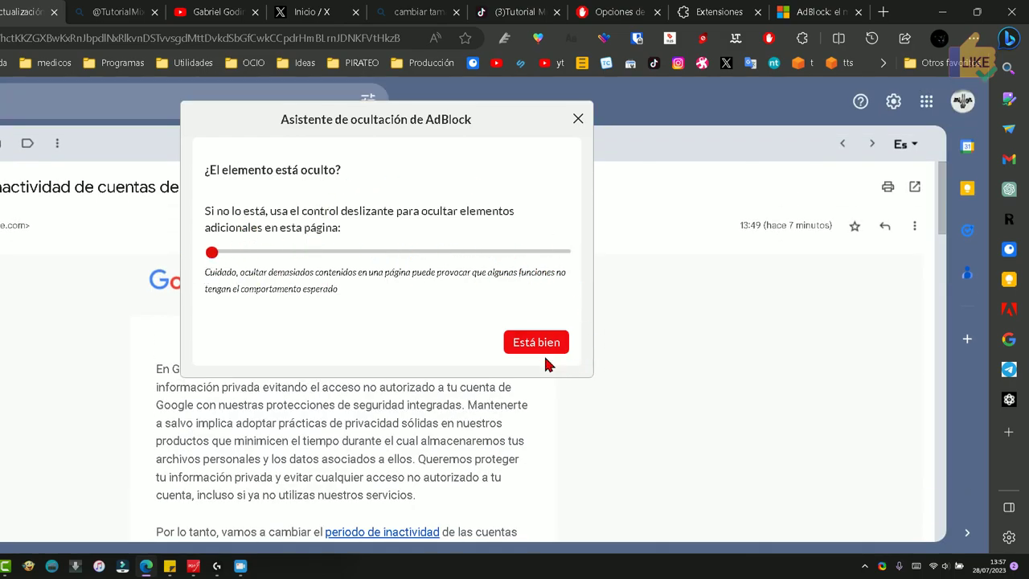
{"action": "left_click_drag", "start_coordinate": [555, 352], "coordinate": [500, 281]}
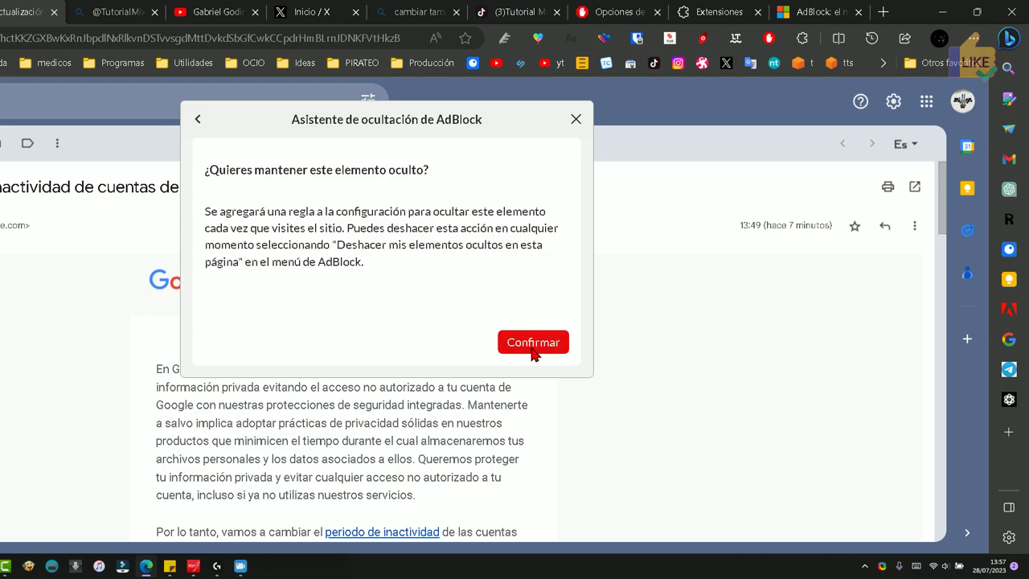
{"action": "left_click", "coordinate": [541, 347]}
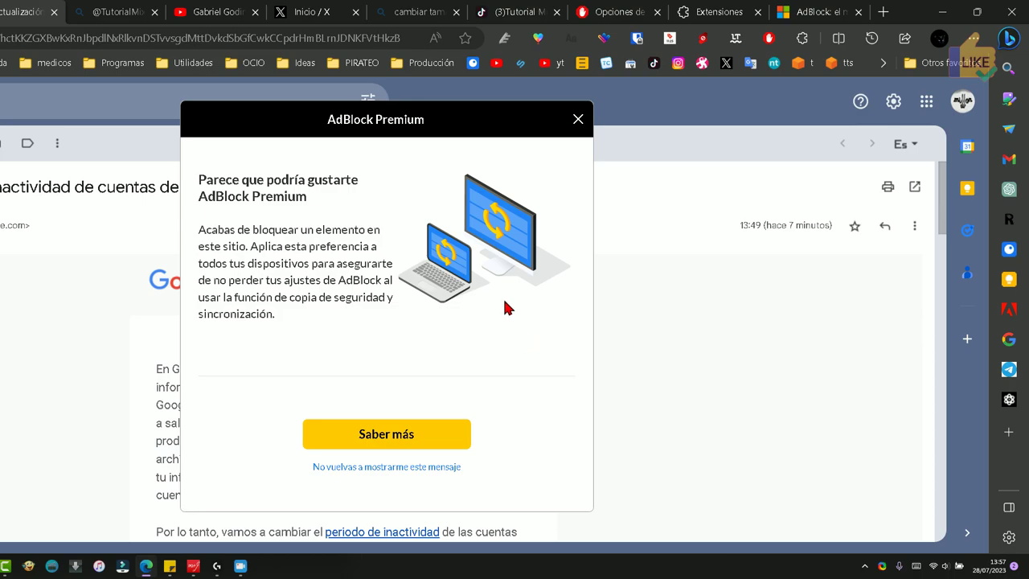